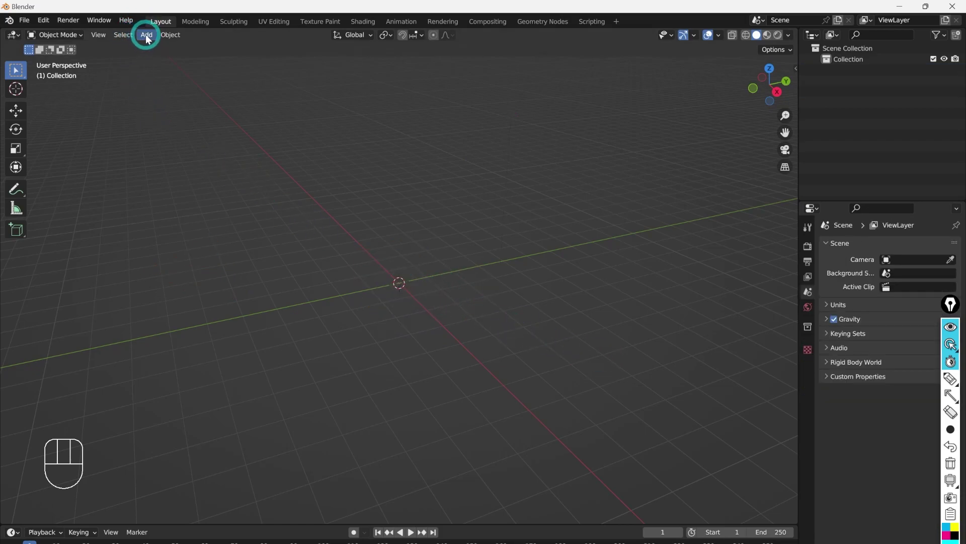
# Step: Add a cylinder at the world origin via Add > Mesh > Cylinder
pyautogui.moveTo(150, 38); pyautogui.dragTo(270, 105)
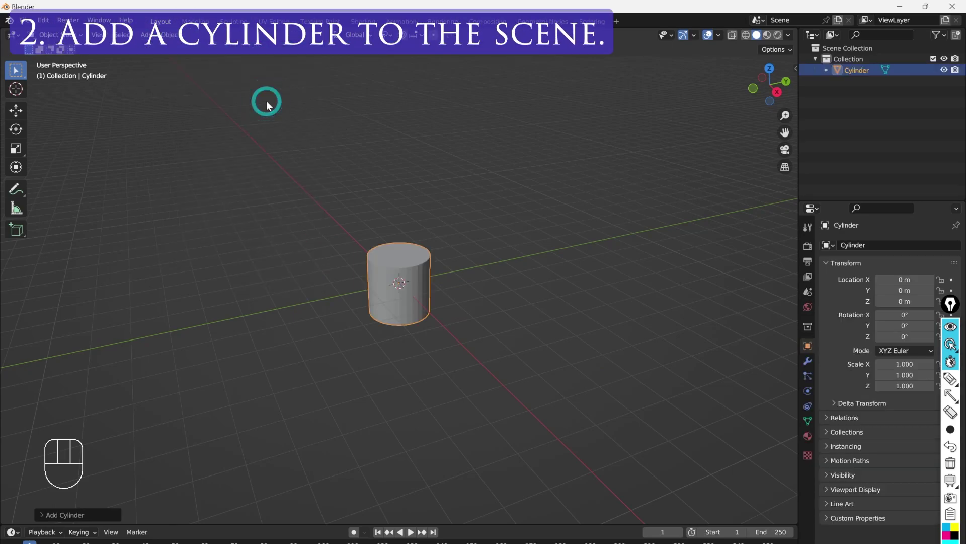
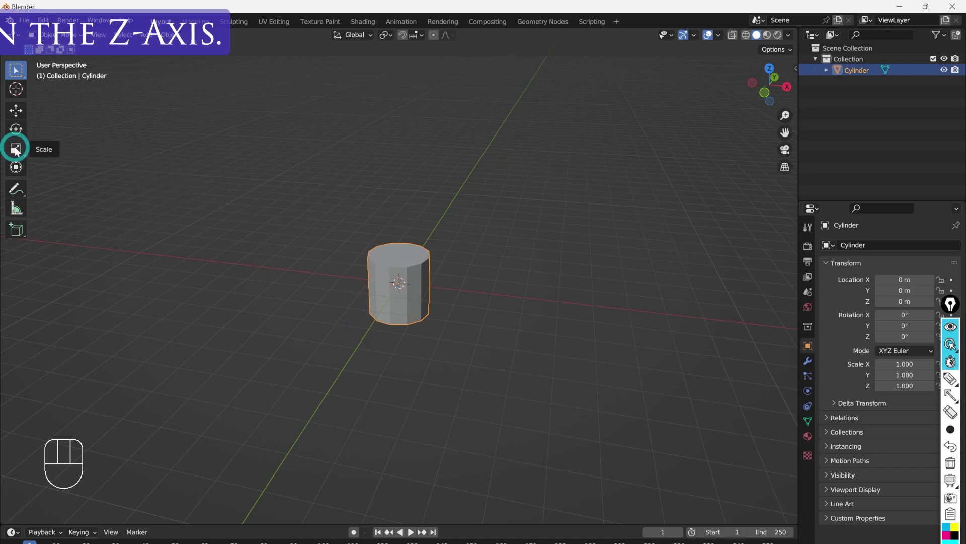
# Step: Squash the cylinder along Z to about 0.15 into a thin disc and bring up Apply transforms
pyautogui.click(19, 151)
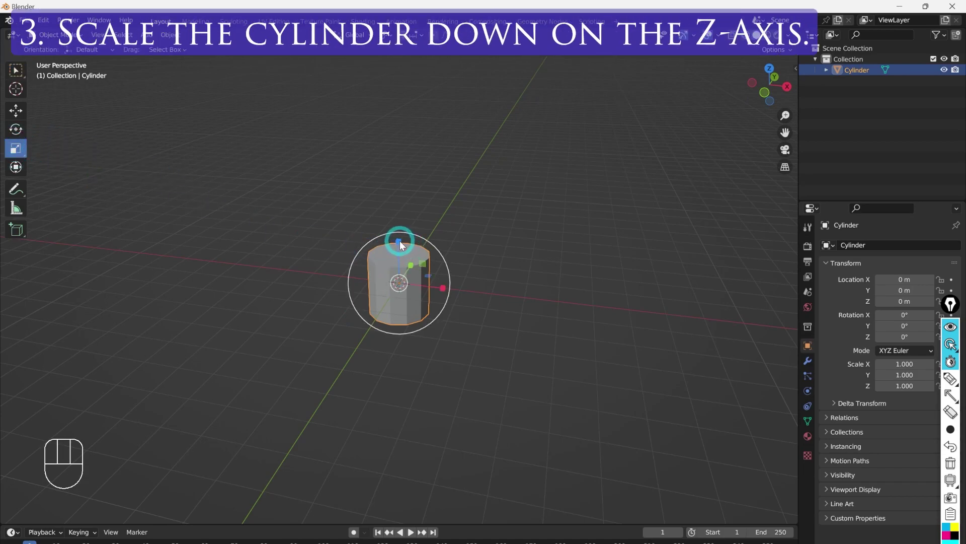
pyautogui.click(404, 244)
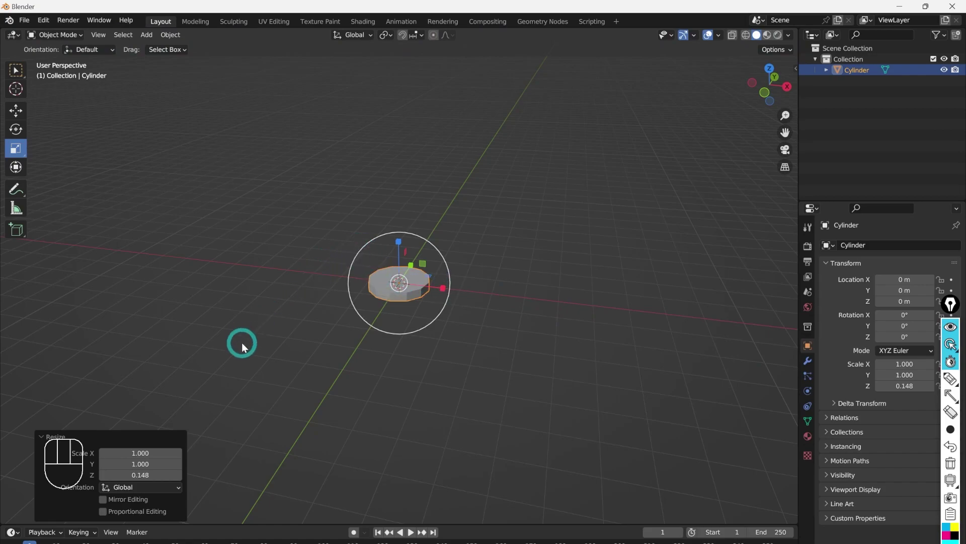
pyautogui.press('ctrl+a')
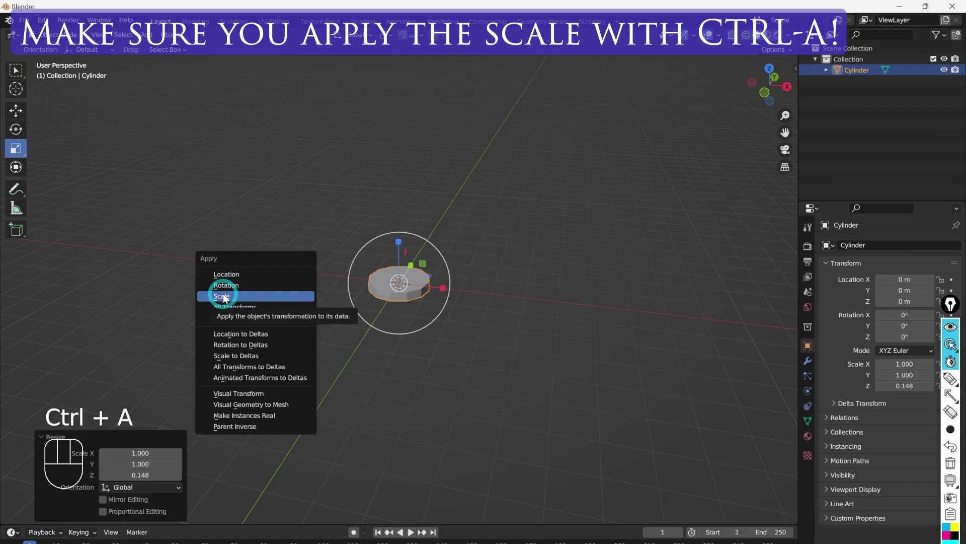
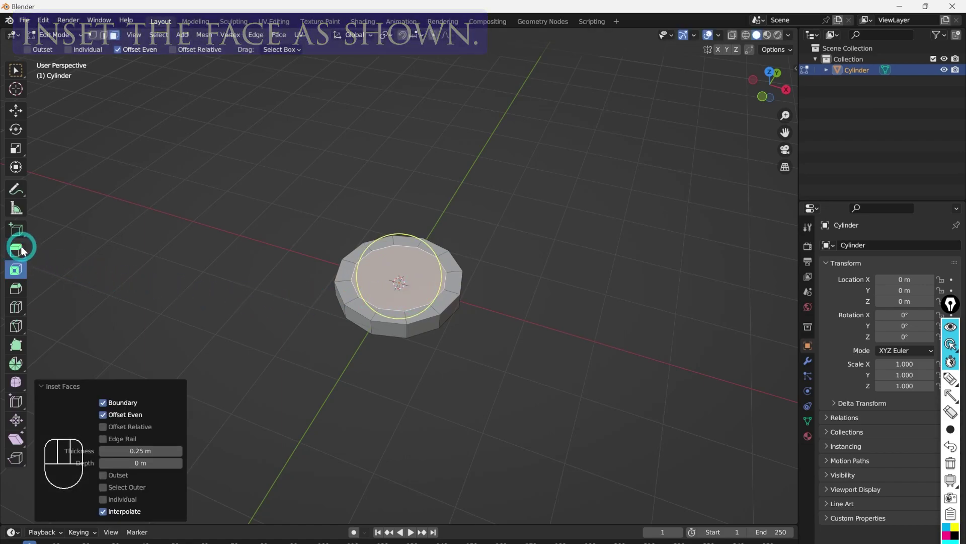
# Step: Switch to Extrude Region to raise the inset top face into a tier
pyautogui.click(21, 254)
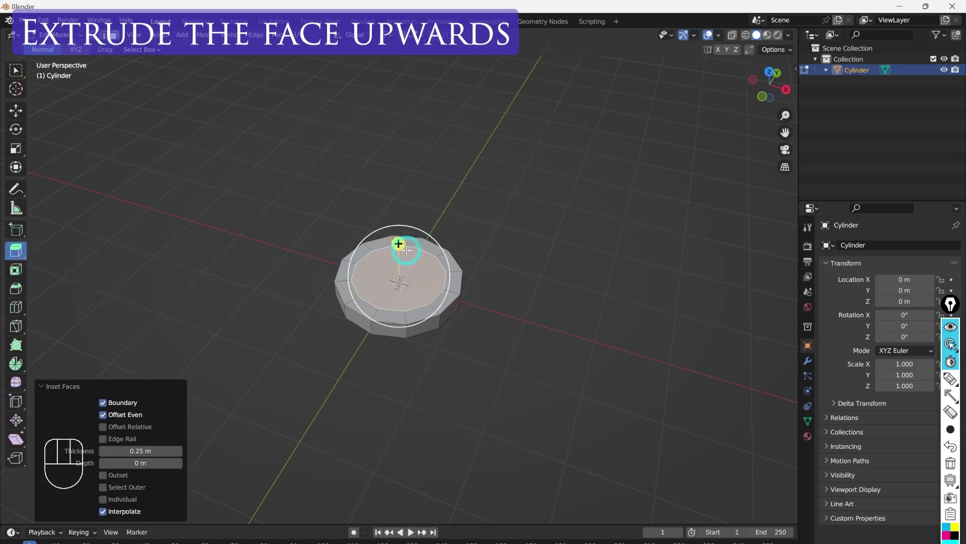
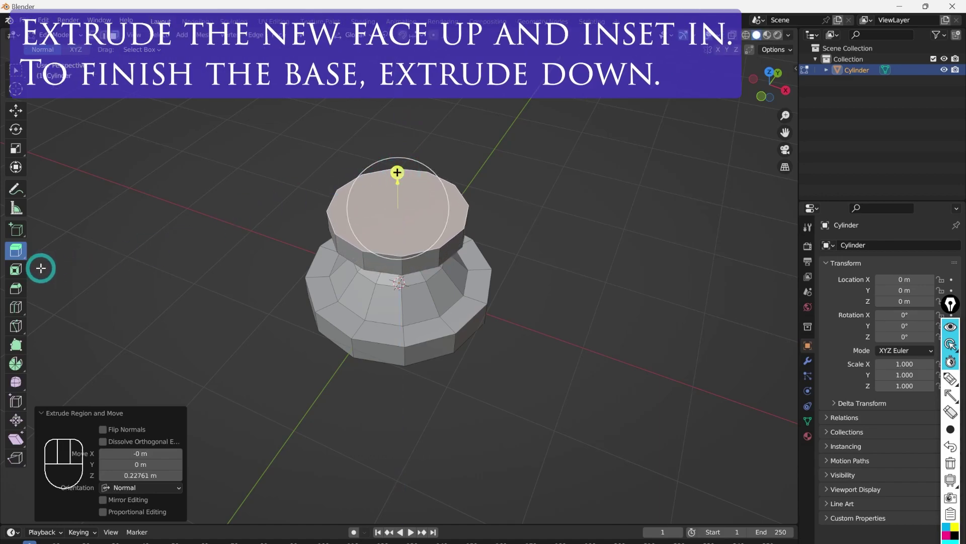
# Step: Switch to Inset Faces to inset the raised top face of the base
pyautogui.click(26, 273)
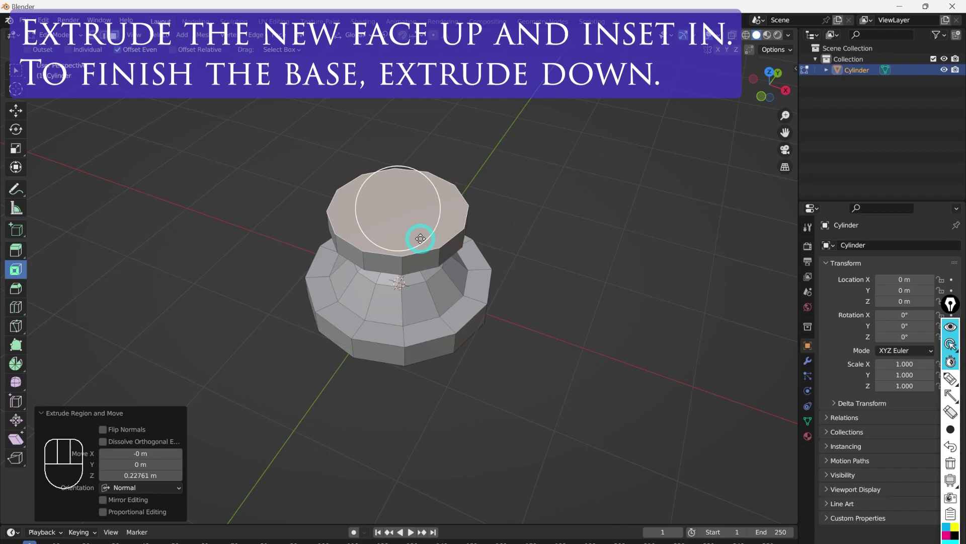
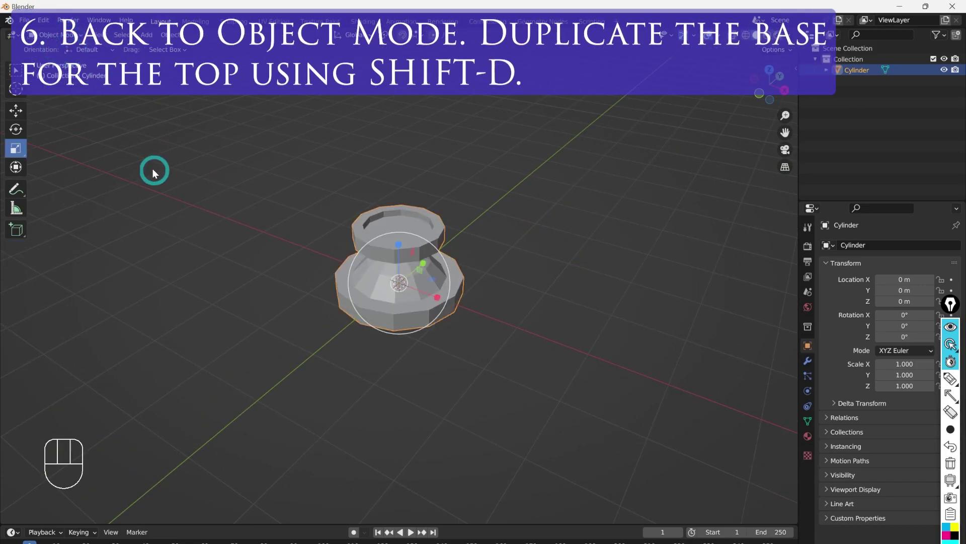
# Step: Duplicate the base in front view as Cylinder.001 for the top piece and ready it for rotation
pyautogui.press('KP_1')
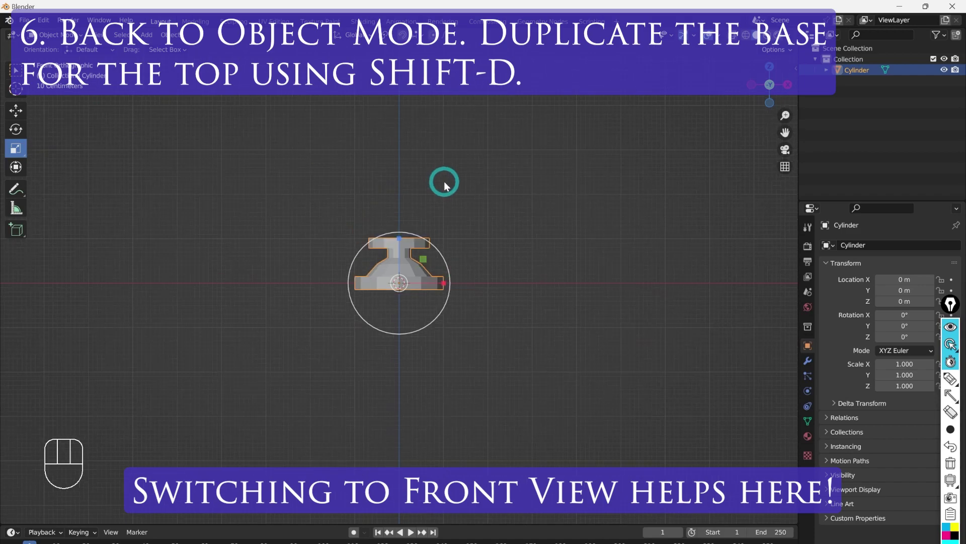
pyautogui.moveTo(462, 195); pyautogui.dragTo(461, 287)
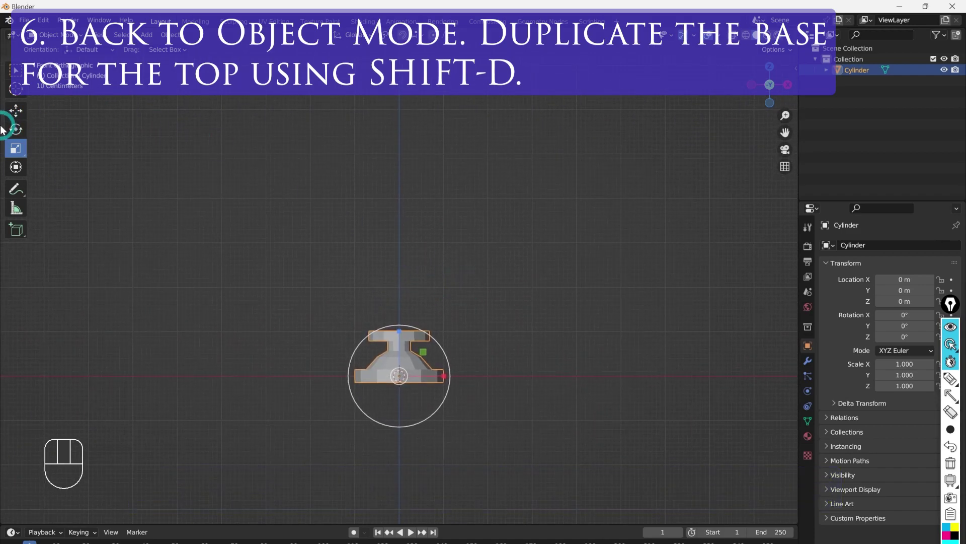
pyautogui.click(21, 117)
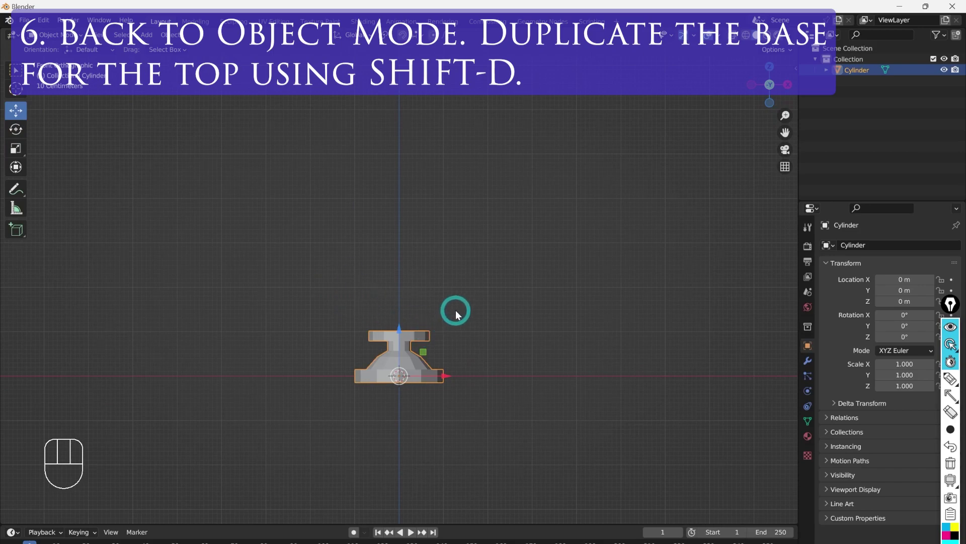
pyautogui.press('shift+d')
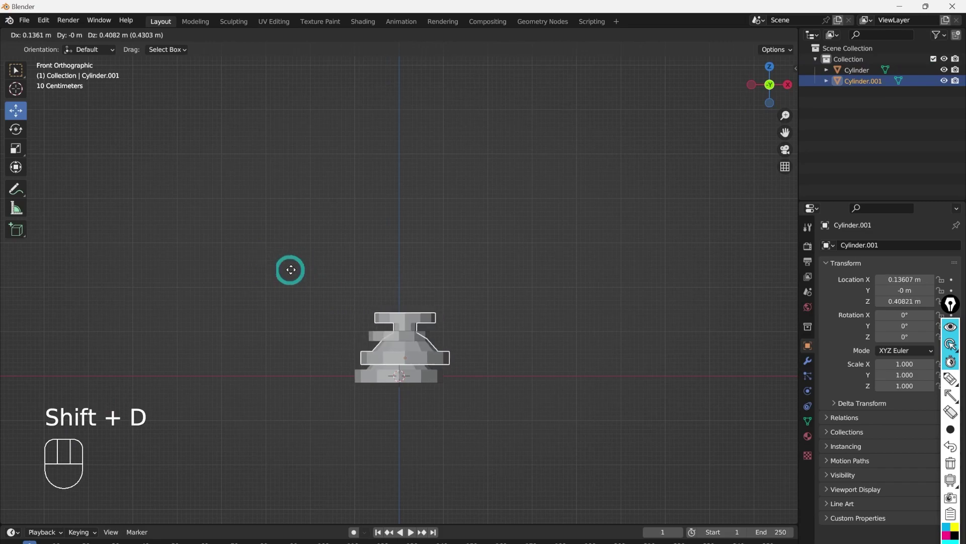
pyautogui.press('Escape')
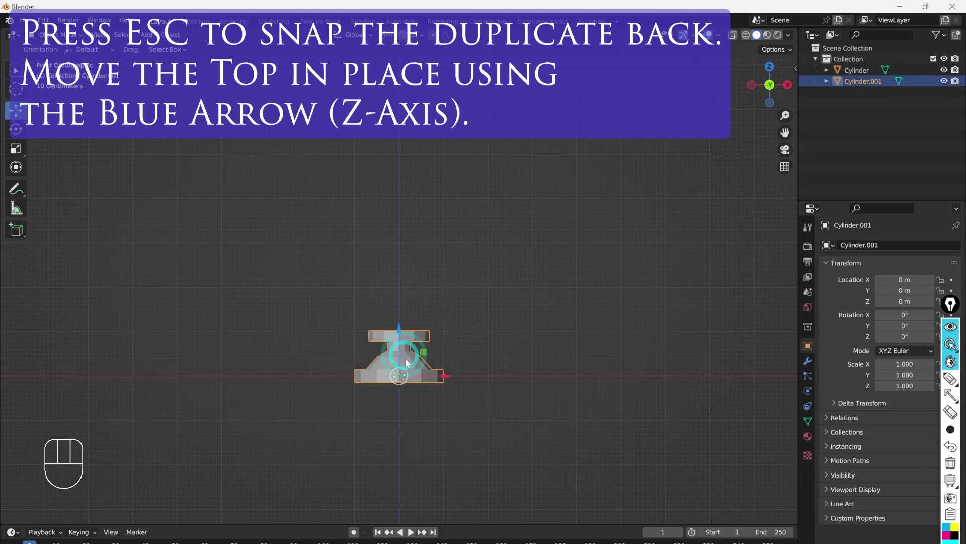
pyautogui.click(402, 333)
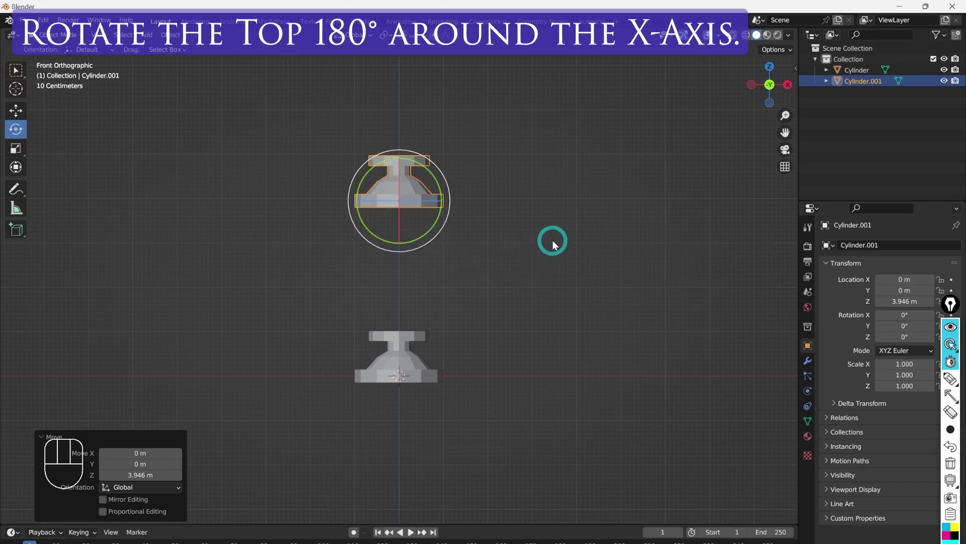
# Step: Flip the top piece 180° around X in perspective view, leaving it upside down above the base
pyautogui.moveTo(537, 263); pyautogui.dragTo(489, 300)
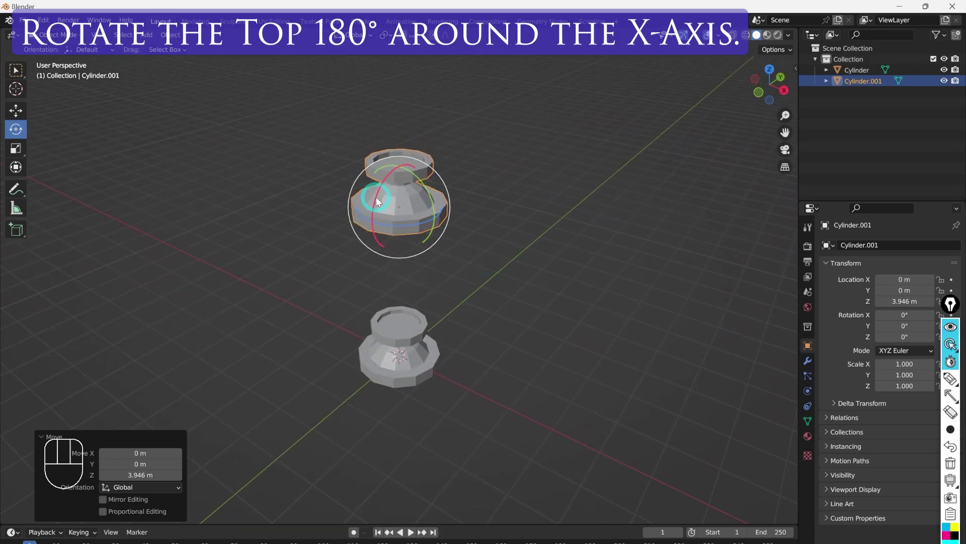
pyautogui.click(384, 189)
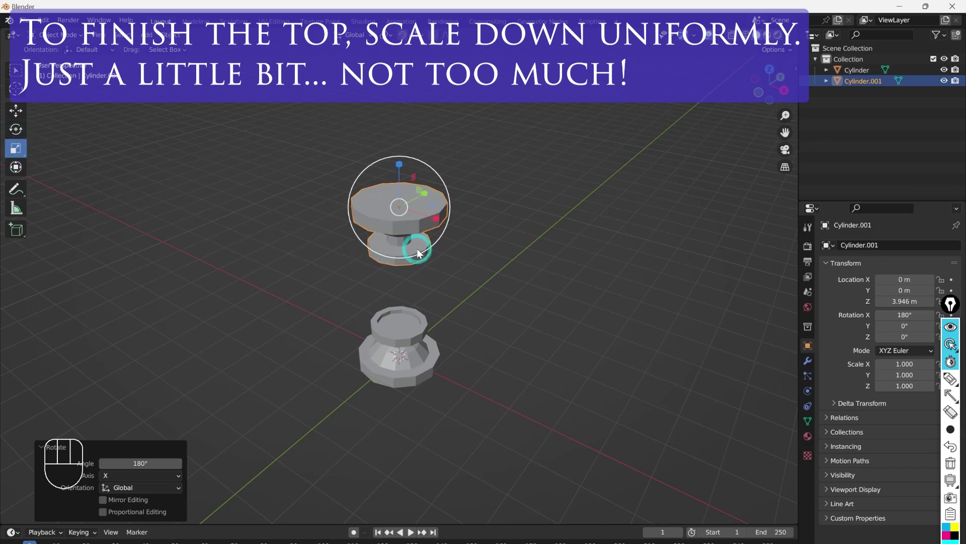
# Step: Scale Cylinder.001 uniformly down to about 0.754 and return to front view
pyautogui.moveTo(471, 297); pyautogui.dragTo(500, 280)
pyautogui.press('KP_1')
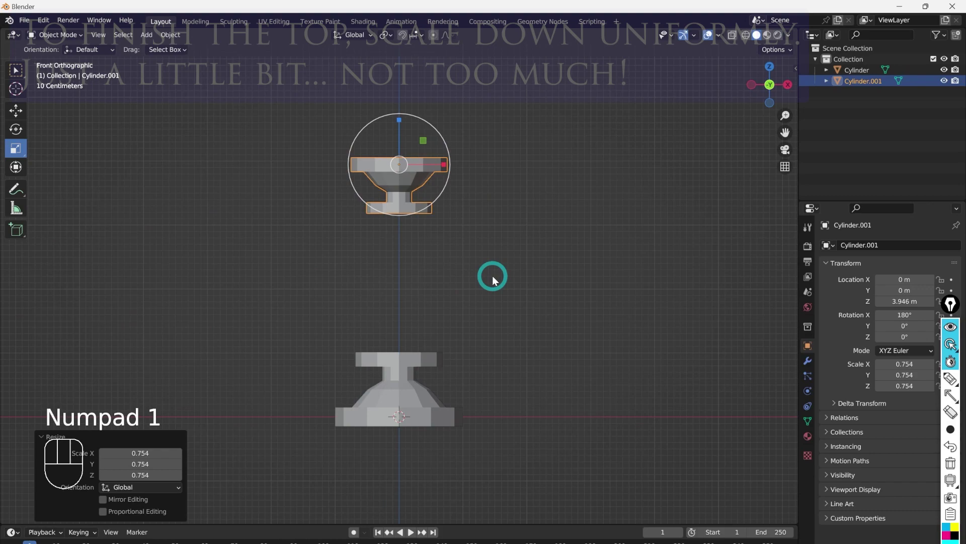
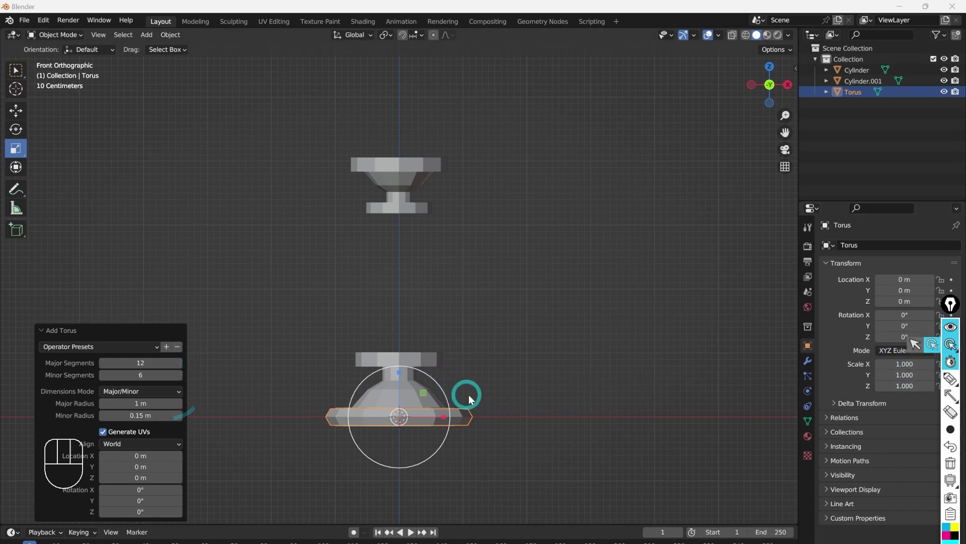
# Step: Rotate the torus 90° around X so it stands upright through the base
pyautogui.moveTo(528, 389); pyautogui.dragTo(534, 296)
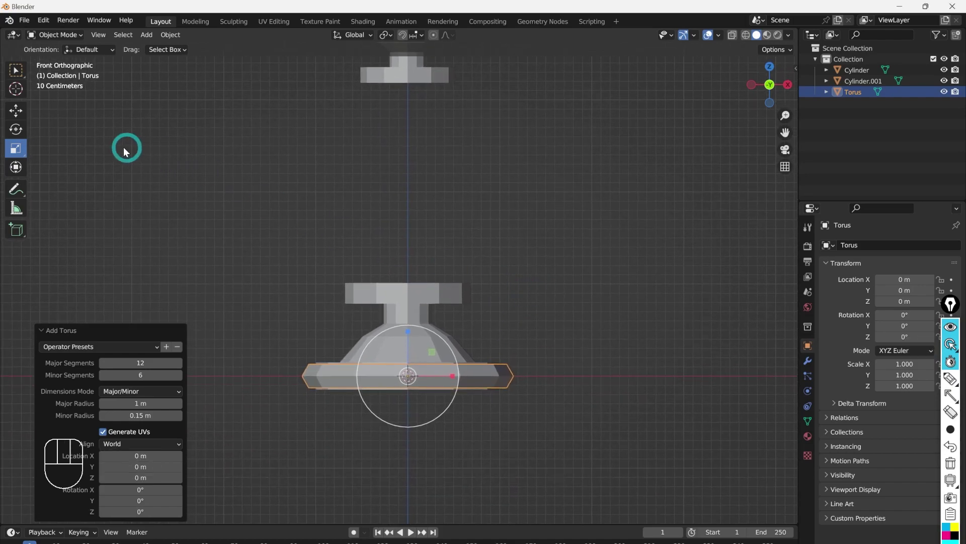
pyautogui.click(21, 133)
pyautogui.moveTo(581, 319); pyautogui.dragTo(497, 354)
pyautogui.click(393, 338)
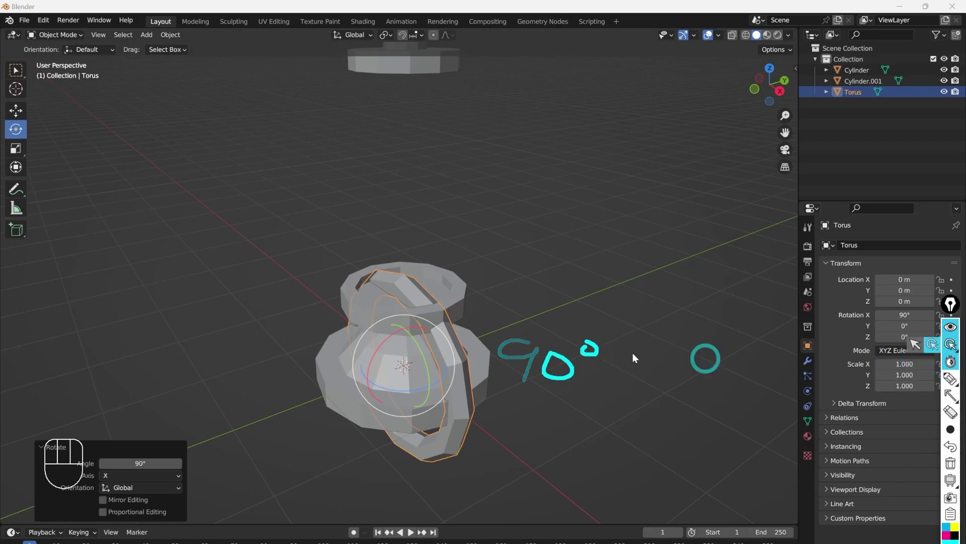
# Step: Lift the torus straight up to about 1.8 m so it rings the base's neck below the top
pyautogui.click(23, 113)
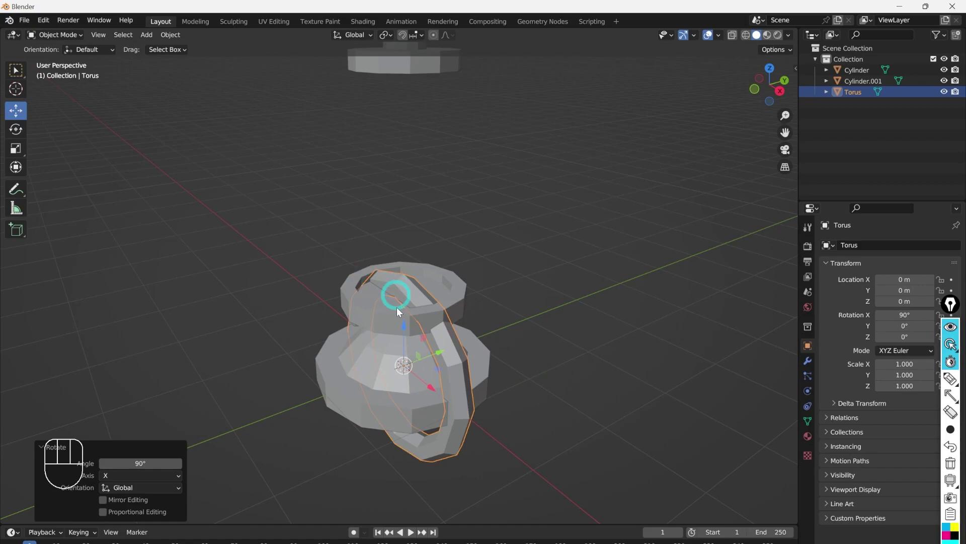
pyautogui.click(408, 332)
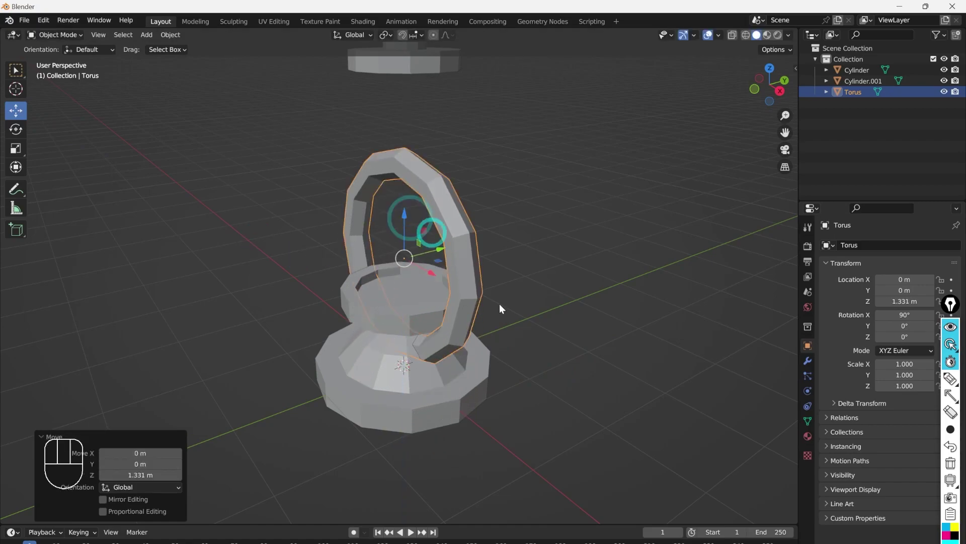
pyautogui.press('KP_1')
pyautogui.click(409, 223)
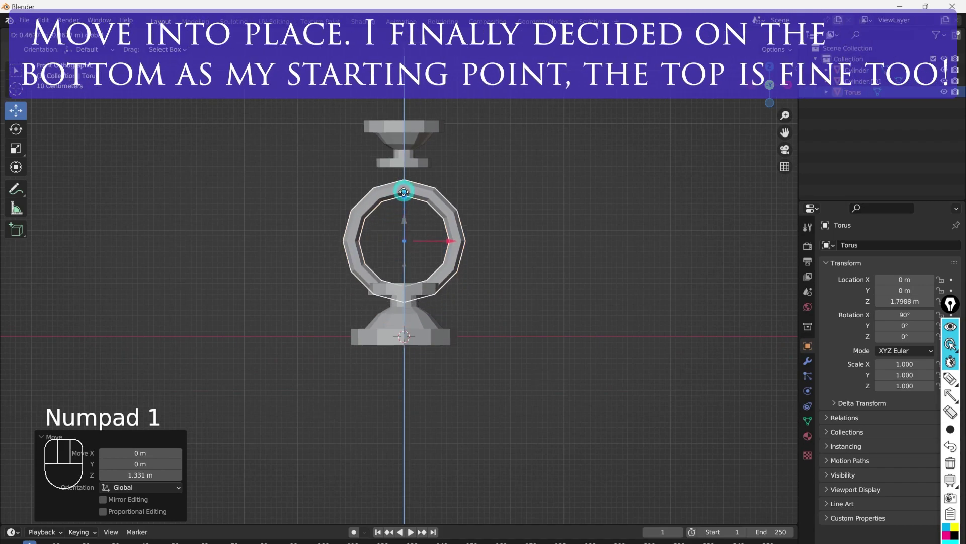
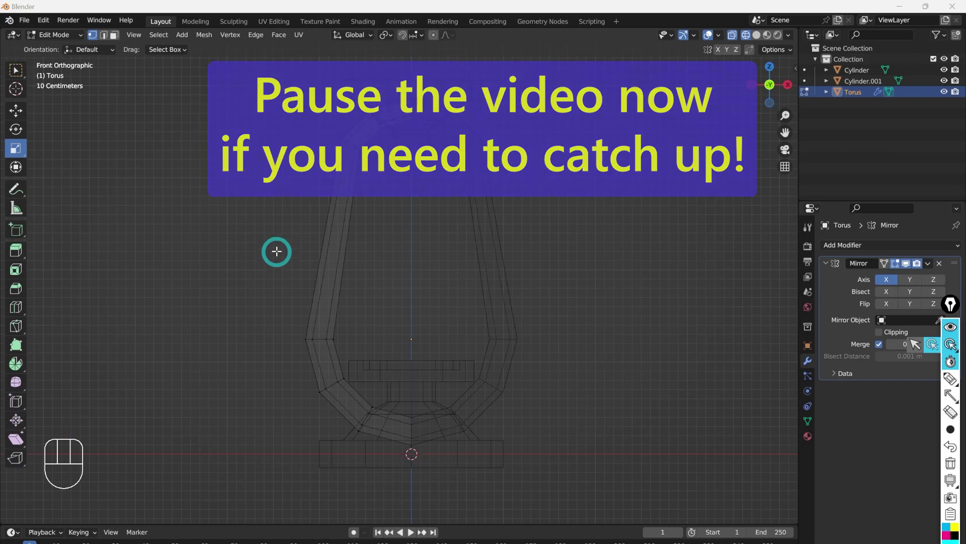
# Step: Select all bracket vertices and pull them outward along X, scaling to about 0.687
pyautogui.press('a')
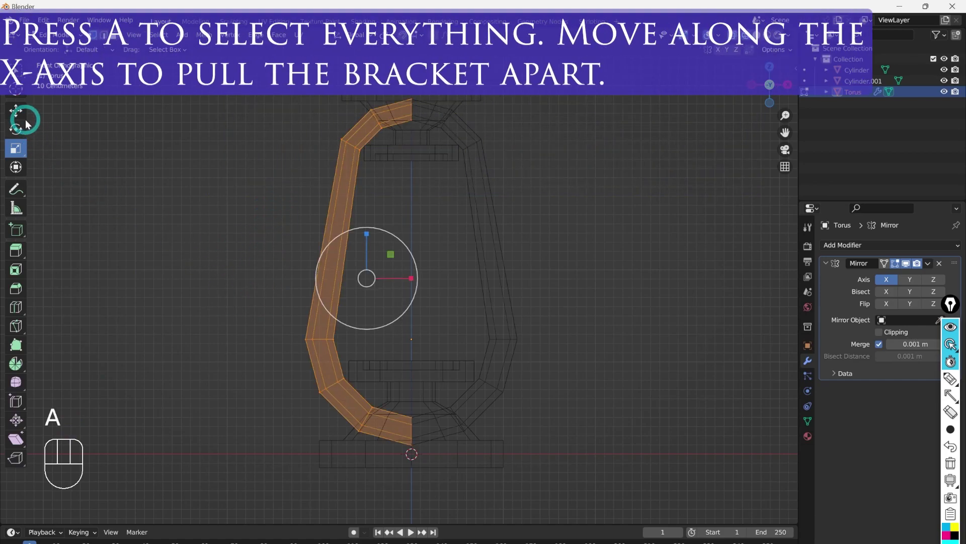
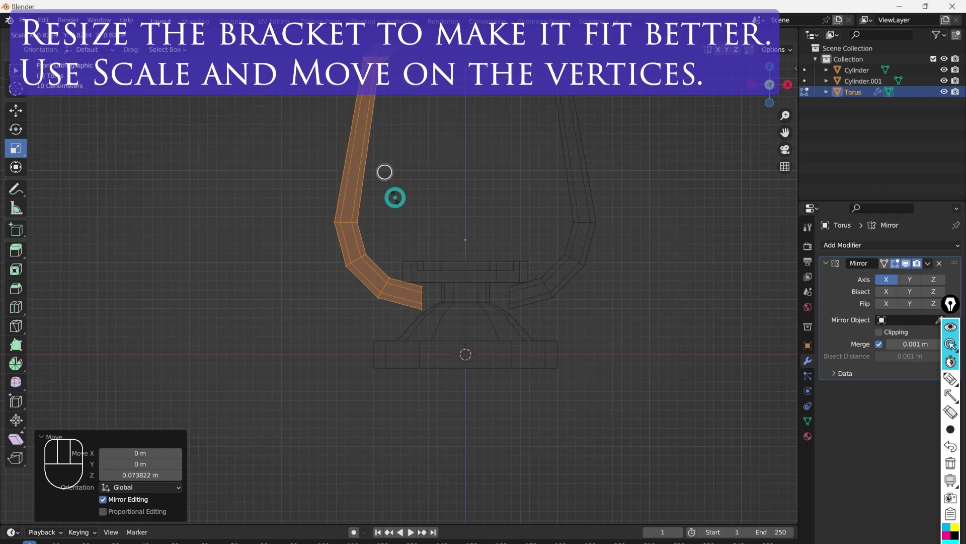
pyautogui.click(18, 111)
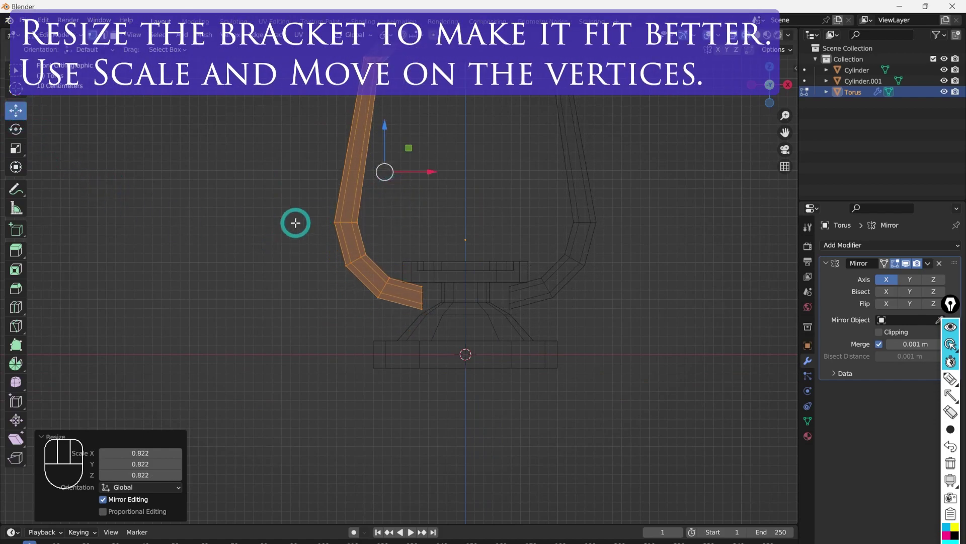